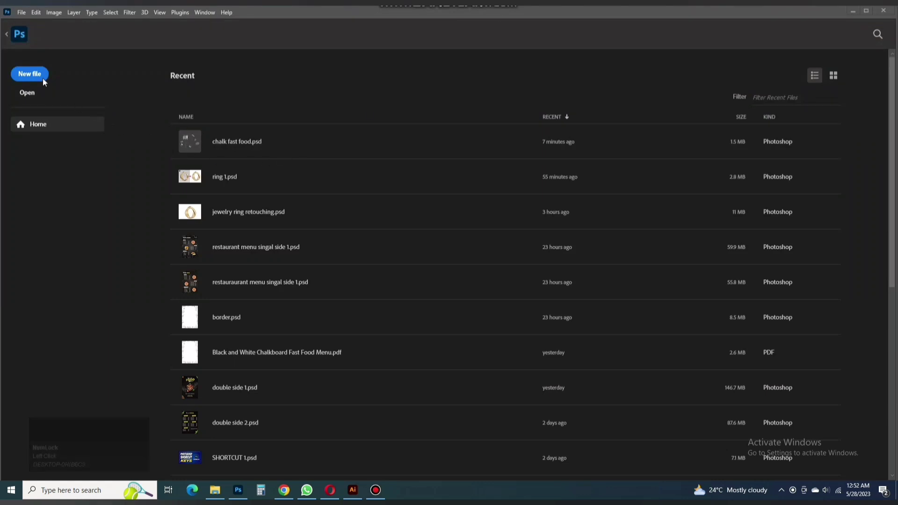
Create a new 1080 × 1080 px document at 72 ppi.
{"action": "left_click_drag", "start_coordinate": [47, 81], "coordinate": [636, 377]}
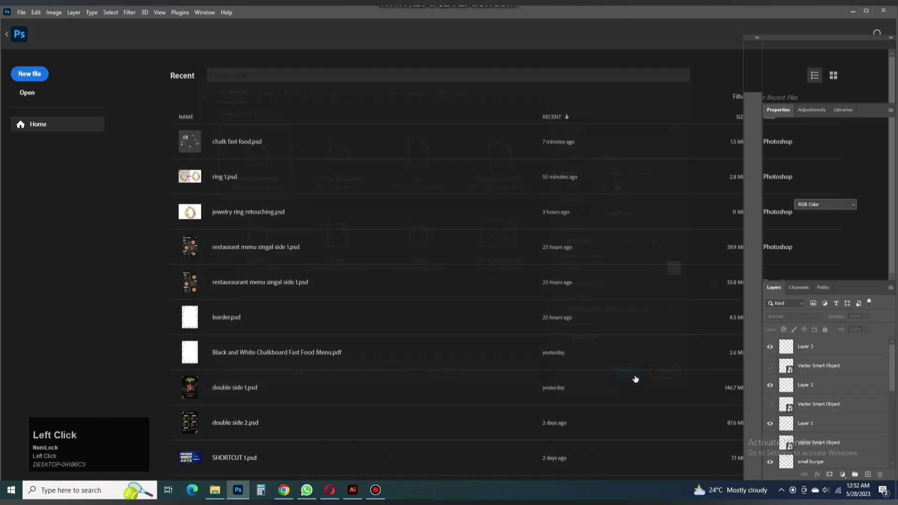
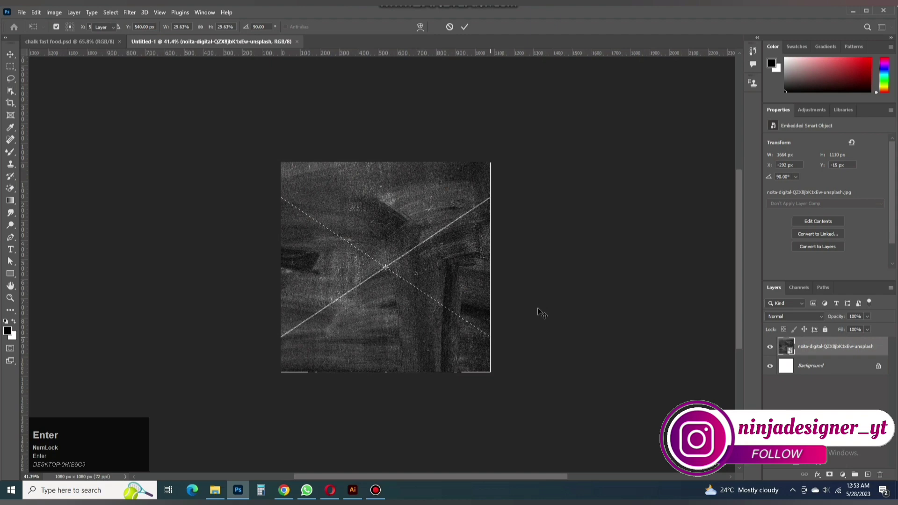
Place the chalkboard texture and scale it to cover the whole canvas.
{"action": "key", "text": "Return"}
{"action": "scroll", "scroll_direction": "up", "scroll_amount": 3}
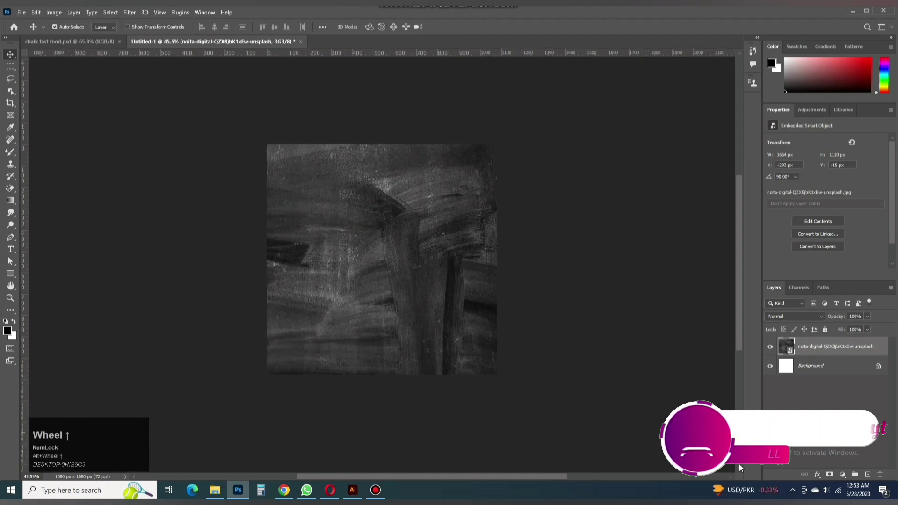
{"action": "left_click_drag", "start_coordinate": [843, 478], "coordinate": [838, 318]}
{"action": "scroll", "scroll_direction": "up", "scroll_amount": 3}
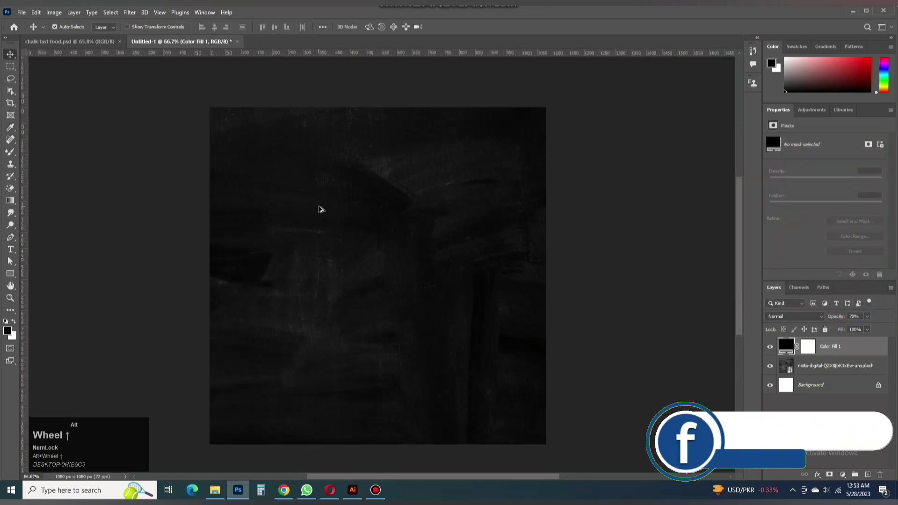
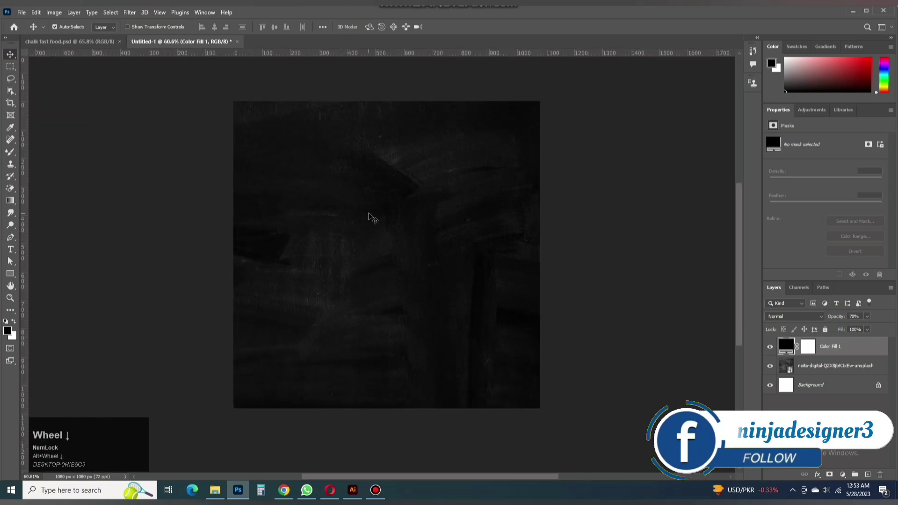
{"action": "scroll", "scroll_direction": "down", "scroll_amount": 3}
Group the texture and 70% black fill as BACKGROUND and lock the group.
{"action": "left_click", "coordinate": [832, 368]}
{"action": "key", "text": "ctrl+g"}
{"action": "left_click", "coordinate": [812, 346]}
{"action": "type", "text": "background"}
{"action": "key", "text": "Return"}
{"action": "left_click", "coordinate": [830, 335]}
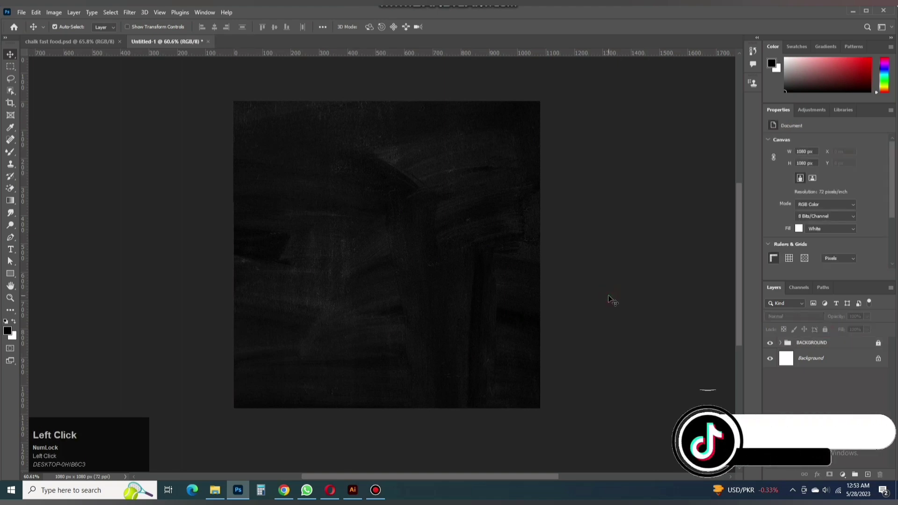
{"action": "scroll", "scroll_direction": "down", "scroll_amount": 3}
Add a guide layout with 50 px margins on all four sides of the canvas.
{"action": "scroll", "scroll_direction": "up", "scroll_amount": 3}
{"action": "left_click", "coordinate": [163, 16]}
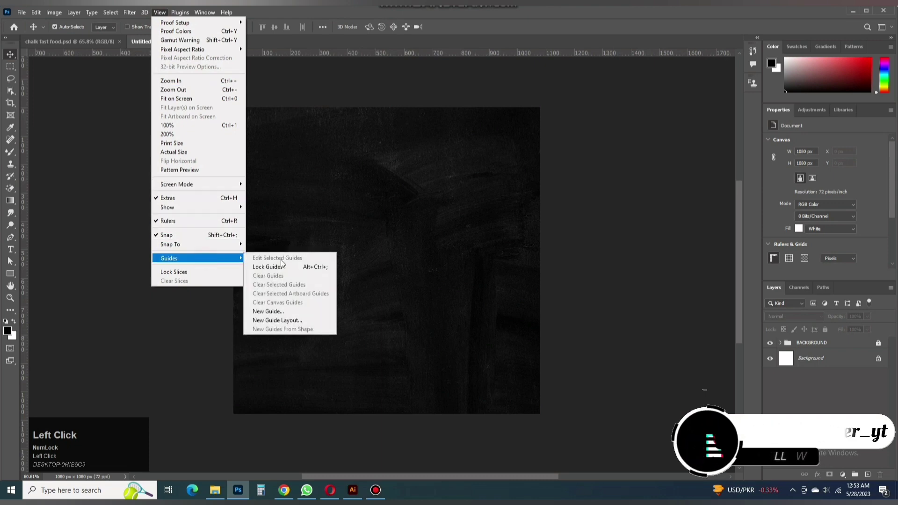
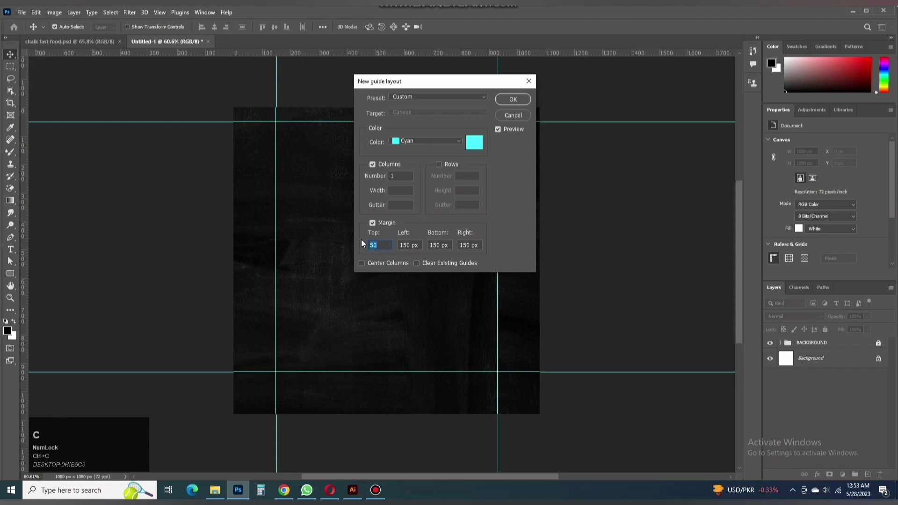
{"action": "key", "text": "Tab"}
{"action": "key", "text": "ctrl+v"}
{"action": "key", "text": "Tab"}
{"action": "key", "text": "ctrl+v"}
{"action": "key", "text": "Tab"}
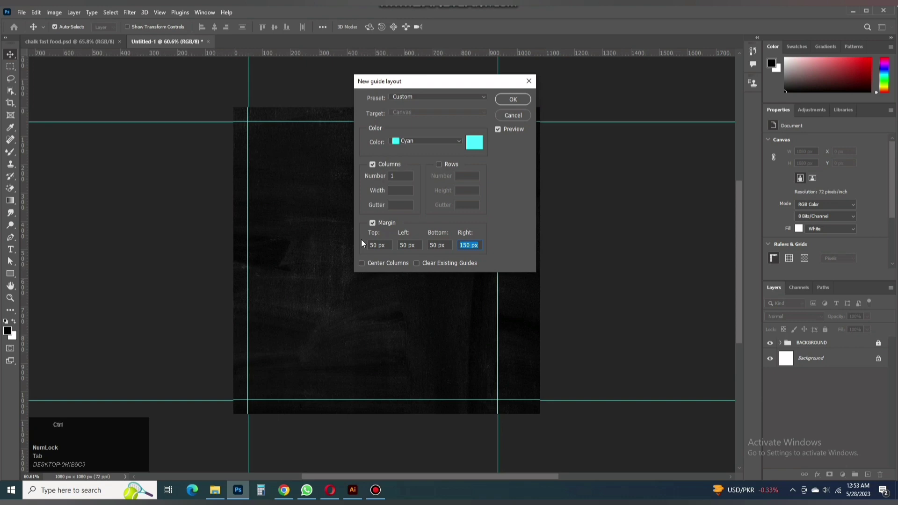
{"action": "key", "text": "ctrl+v"}
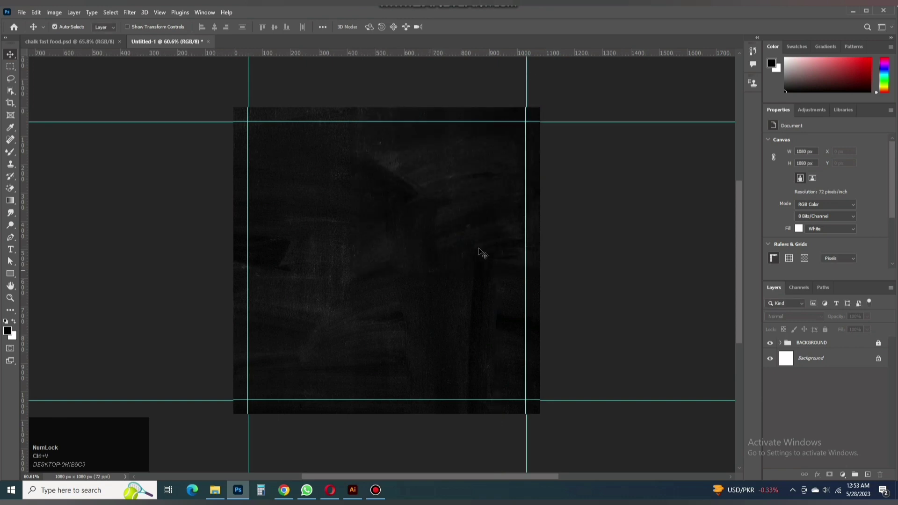
{"action": "left_click", "coordinate": [581, 218]}
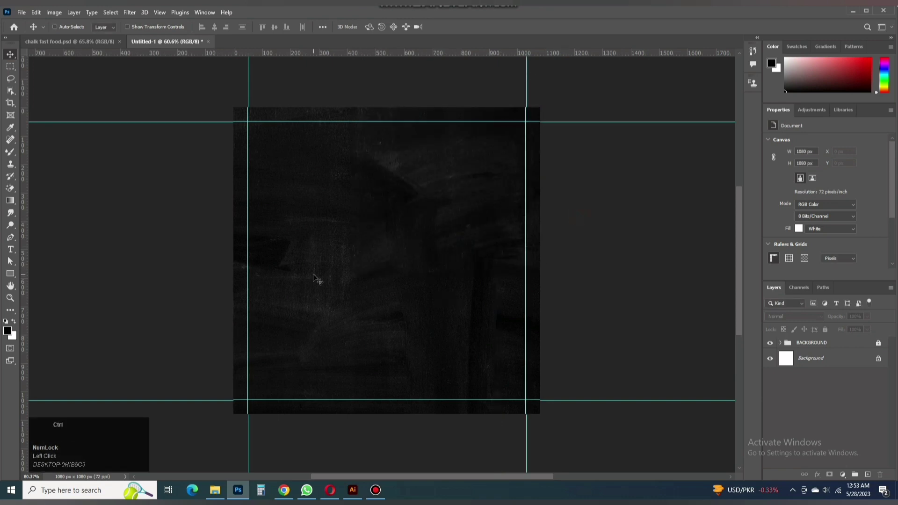
{"action": "scroll", "scroll_direction": "down", "scroll_amount": 3}
{"action": "scroll", "scroll_direction": "up", "scroll_amount": 3}
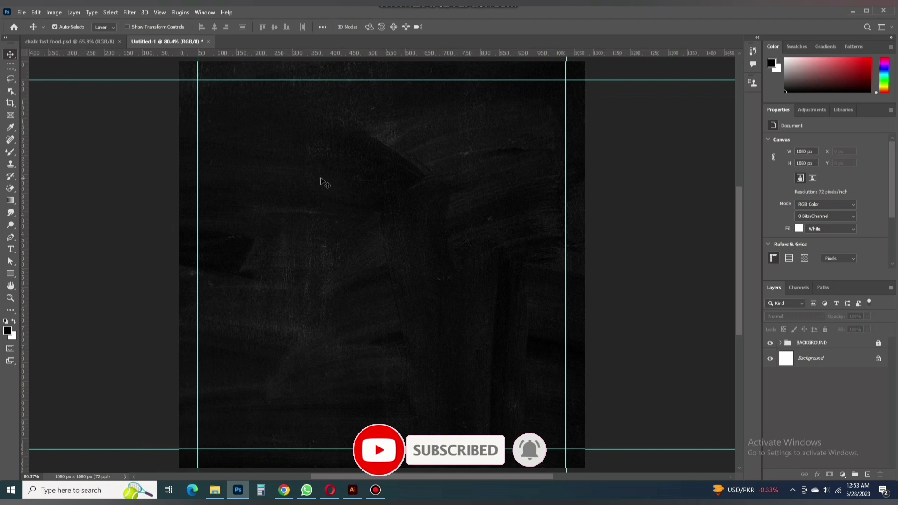
Add a two-line LOGO HERE text layer at the top-left margin corner.
{"action": "key", "text": "t"}
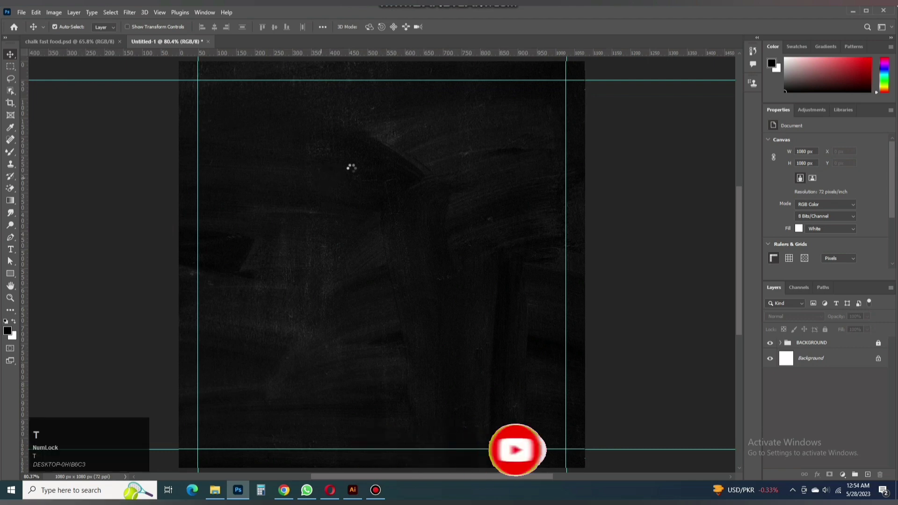
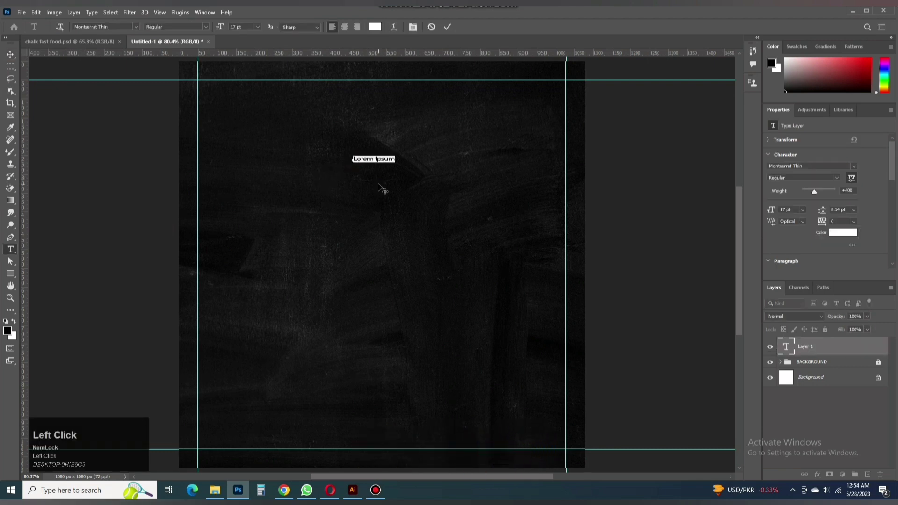
{"action": "type", "text": "logo"}
{"action": "key", "text": "Return"}
{"action": "type", "text": "here"}
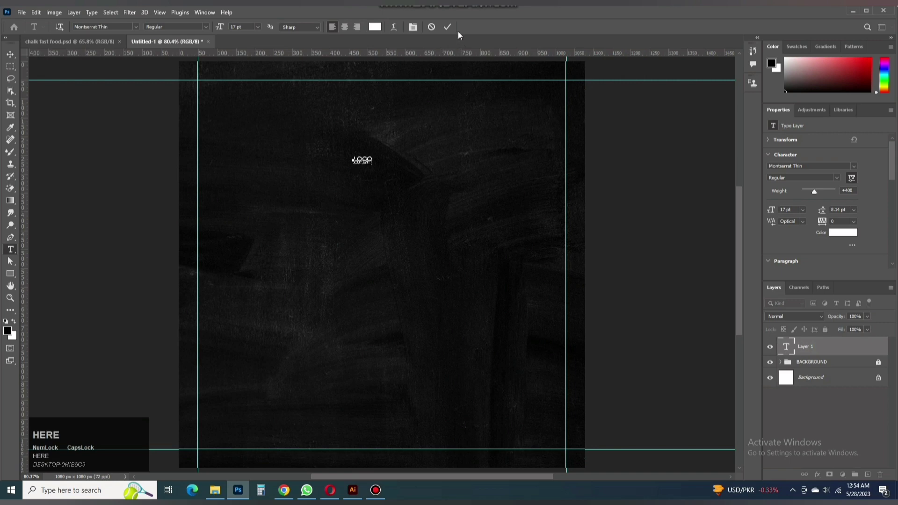
{"action": "left_click", "coordinate": [454, 28]}
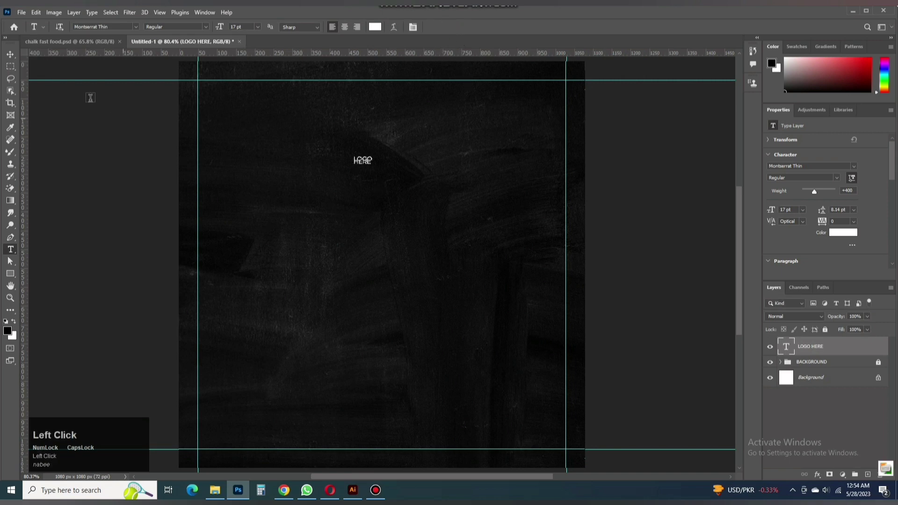
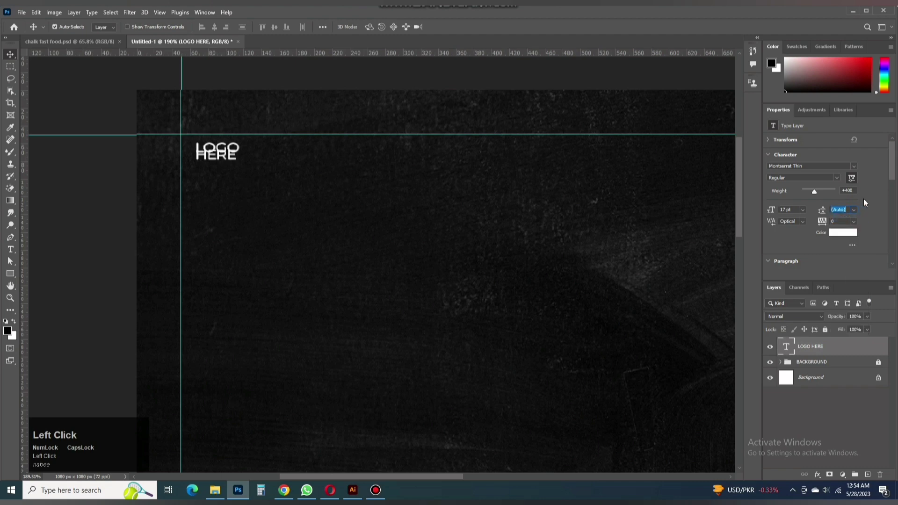
Enlarge the LOGO HERE text and set it in a heavier font weight.
{"action": "left_click_drag", "start_coordinate": [772, 210], "coordinate": [842, 183]}
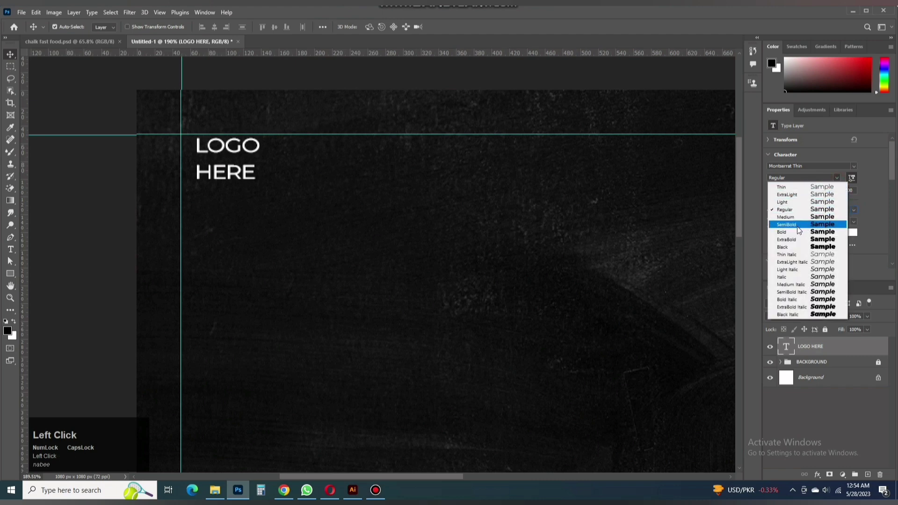
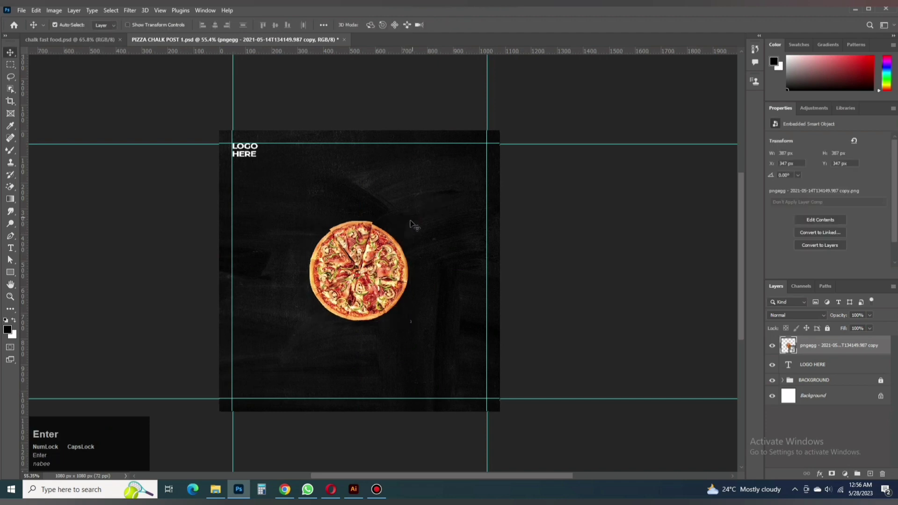
Rename the pizza photo layer to PIZZA.
{"action": "scroll", "scroll_direction": "up", "scroll_amount": 3}
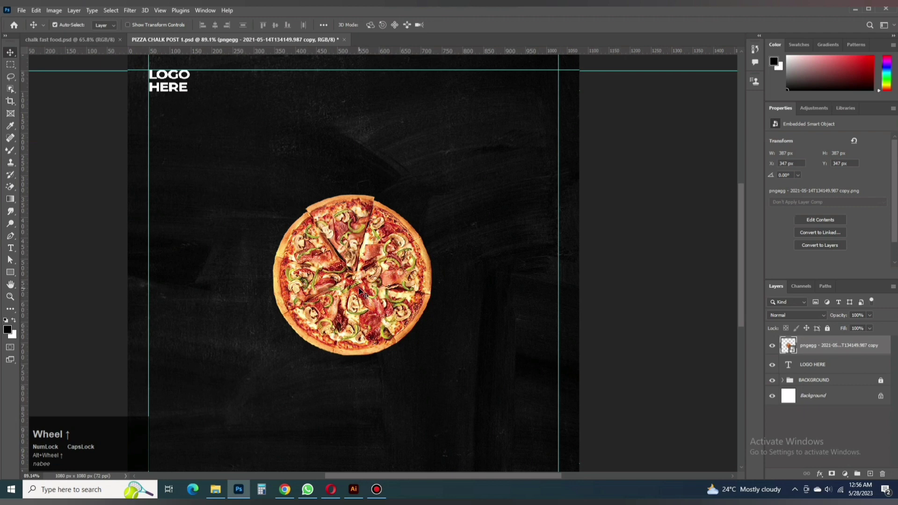
{"action": "left_click", "coordinate": [362, 291]}
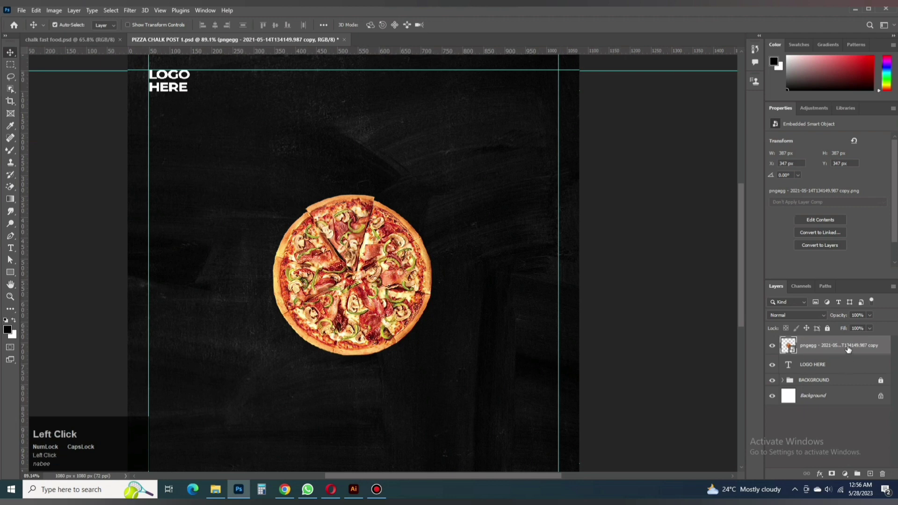
{"action": "type", "text": "pix"}
{"action": "key", "text": "BackSpace"}
{"action": "type", "text": "zza"}
{"action": "key", "text": "Return"}
Give the PIZZA layer a black drop shadow around 84 px in size.
{"action": "left_click", "coordinate": [825, 472]}
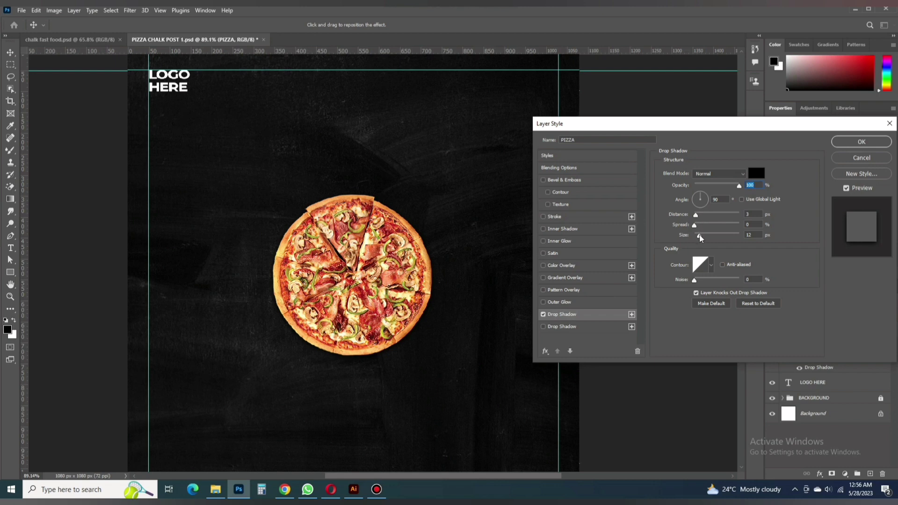
{"action": "left_click_drag", "start_coordinate": [702, 240], "coordinate": [718, 231]}
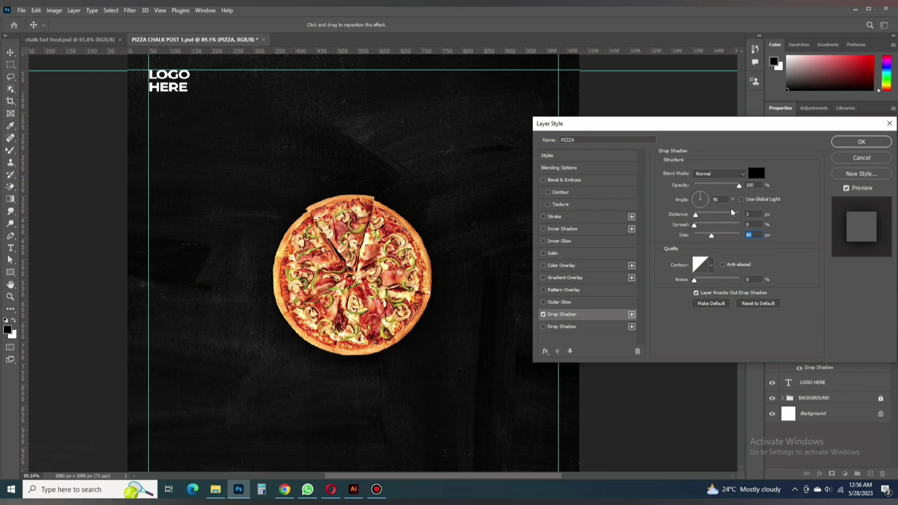
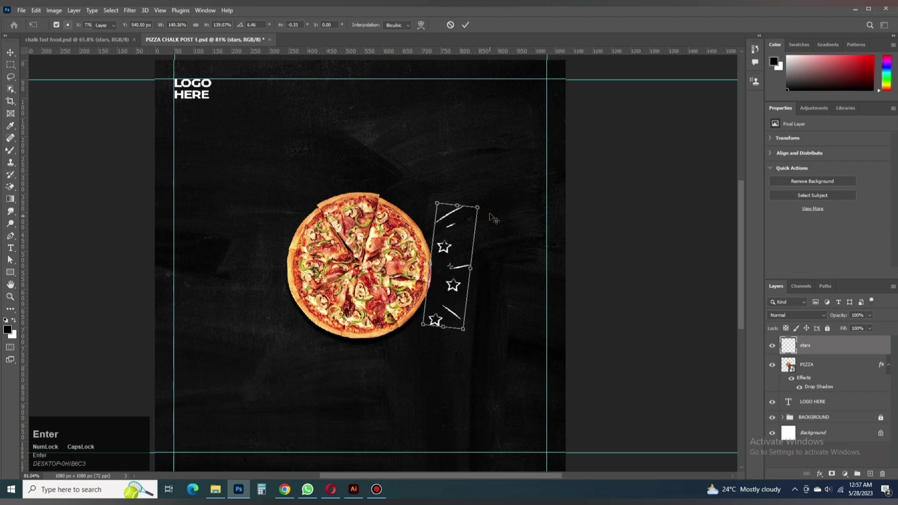
Commit the stars doodle, mirror a copy to the pizza's left side, and save.
{"action": "left_click", "coordinate": [467, 268]}
{"action": "key", "text": "ctrl+z"}
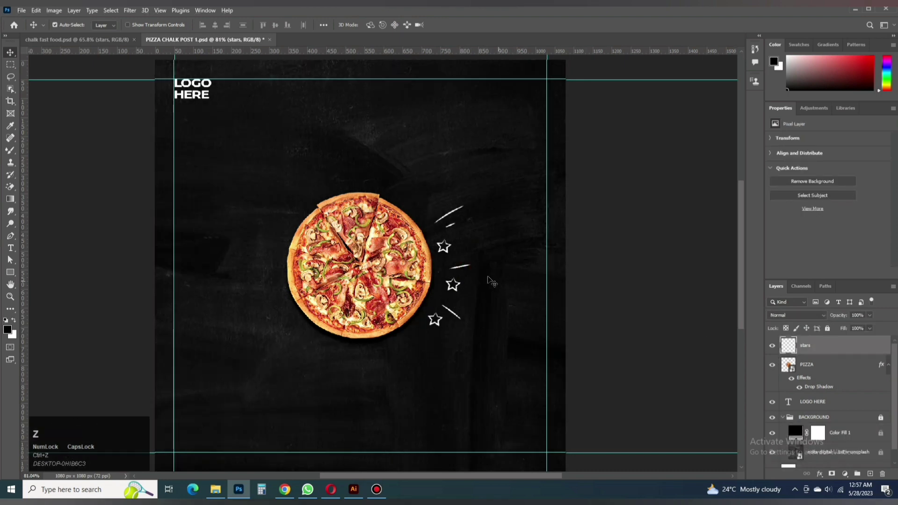
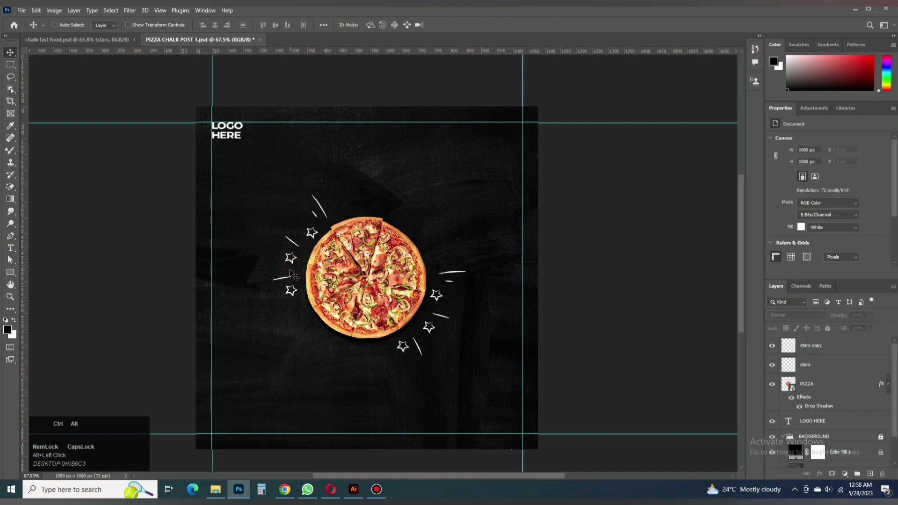
{"action": "key", "text": "ctrl+alt+t"}
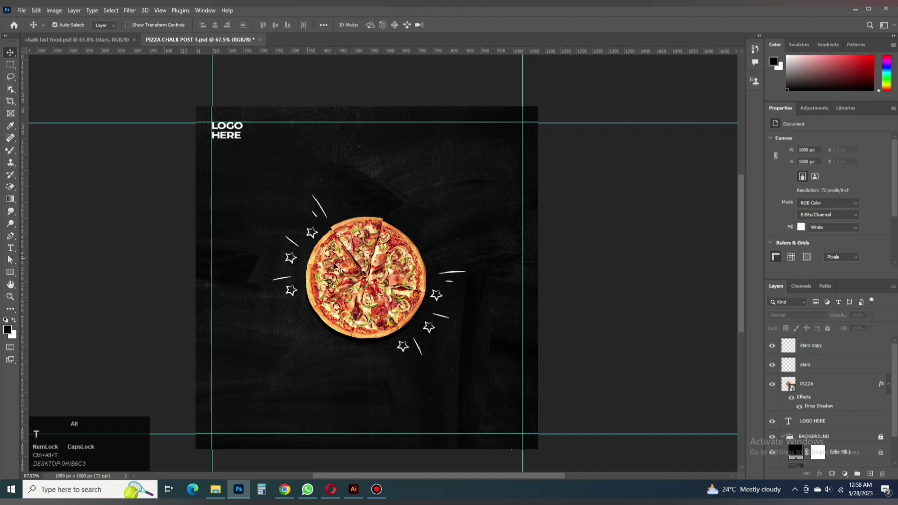
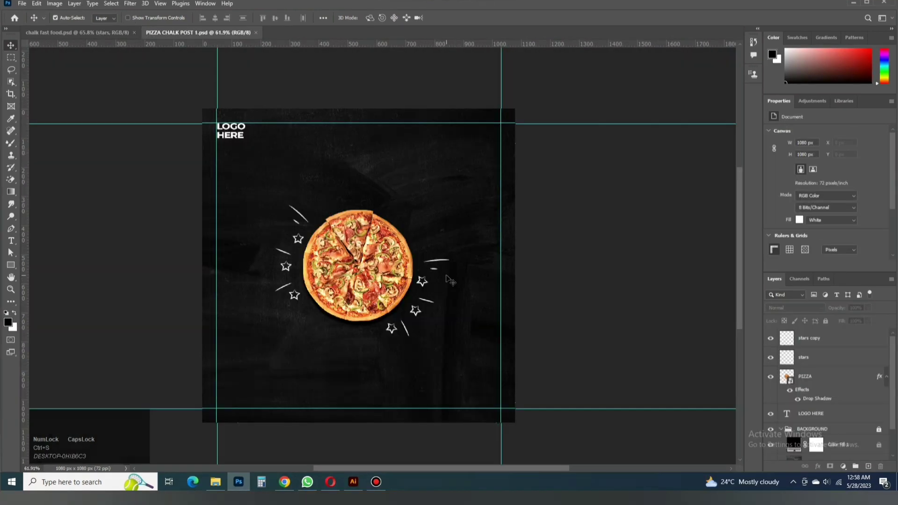
{"action": "key", "text": "ctrl+s"}
{"action": "key", "text": "shift+F12"}
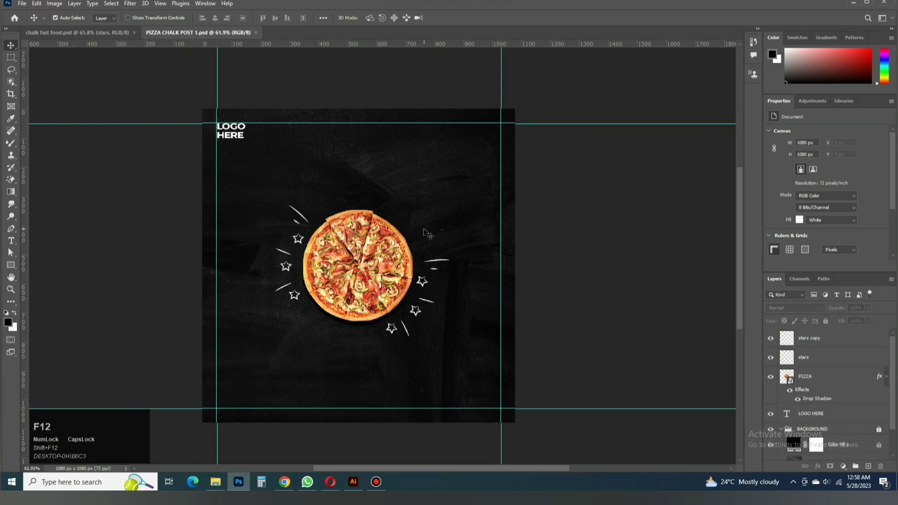
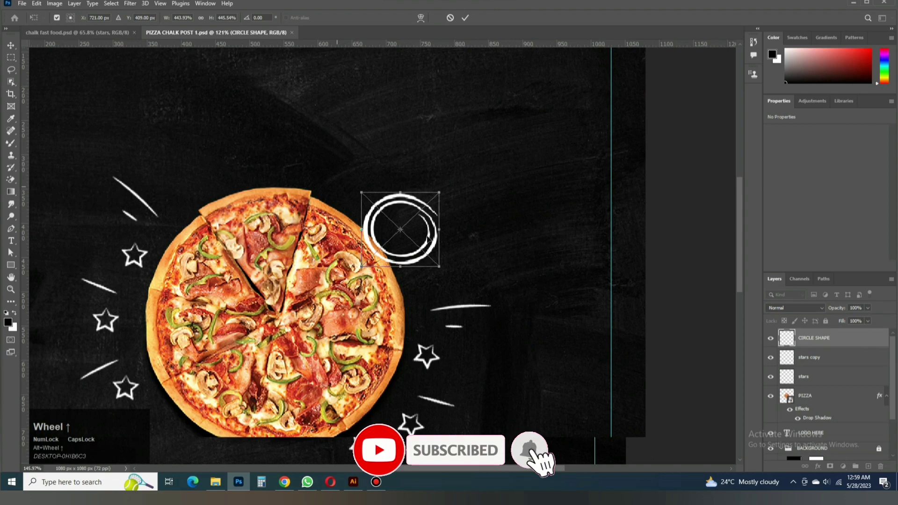
Size and position the chalk circle badge with a $8 price text inside it.
{"action": "key", "text": "Return"}
{"action": "scroll", "scroll_direction": "down", "scroll_amount": 3}
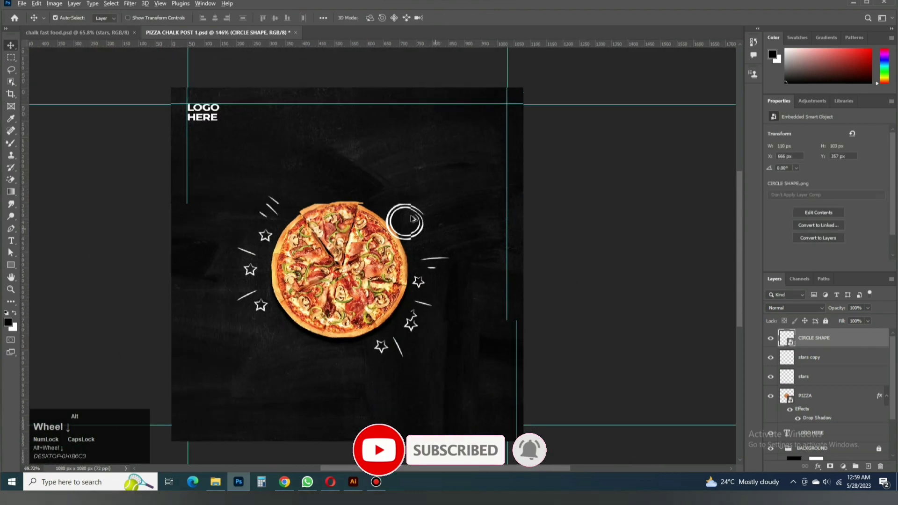
{"action": "scroll", "scroll_direction": "up", "scroll_amount": 3}
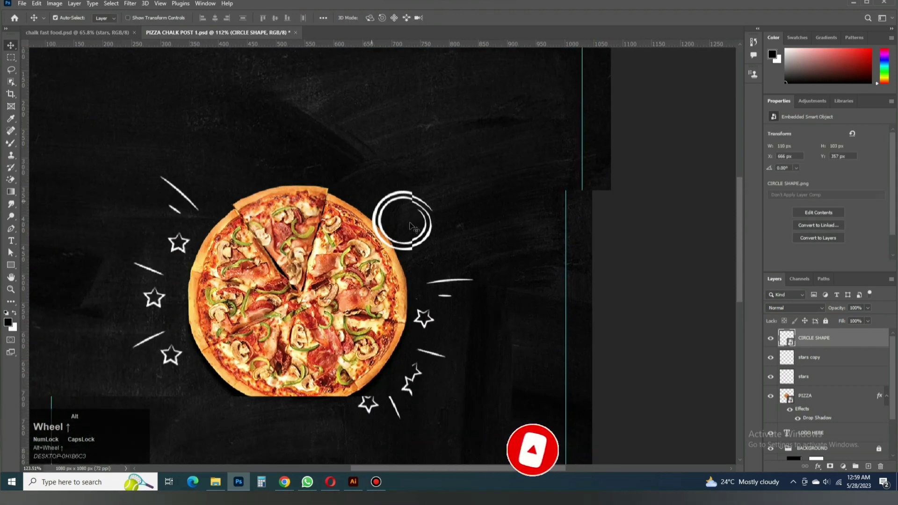
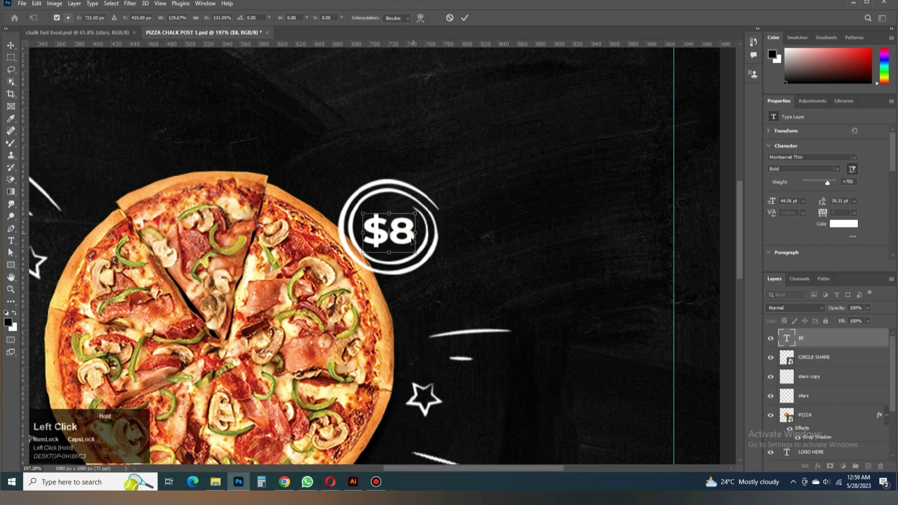
{"action": "key", "text": "Return"}
Set the $8 price text in the handwritten Badcats font.
{"action": "left_click", "coordinate": [858, 158]}
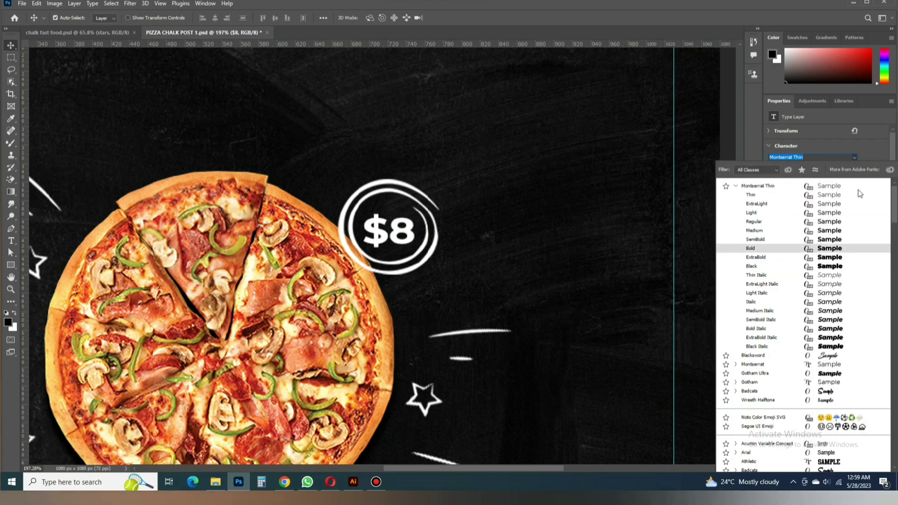
{"action": "scroll", "scroll_direction": "up", "scroll_amount": 3}
{"action": "scroll", "scroll_direction": "down", "scroll_amount": 3}
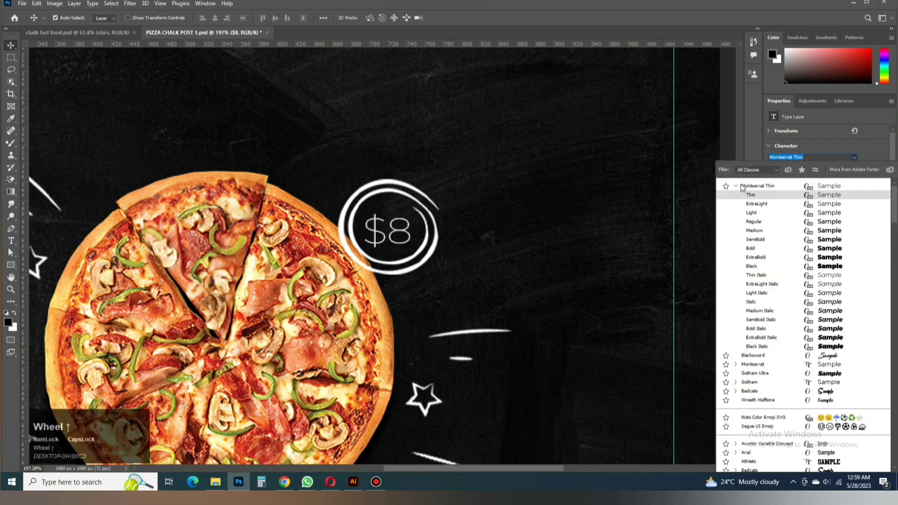
{"action": "left_click", "coordinate": [739, 187]}
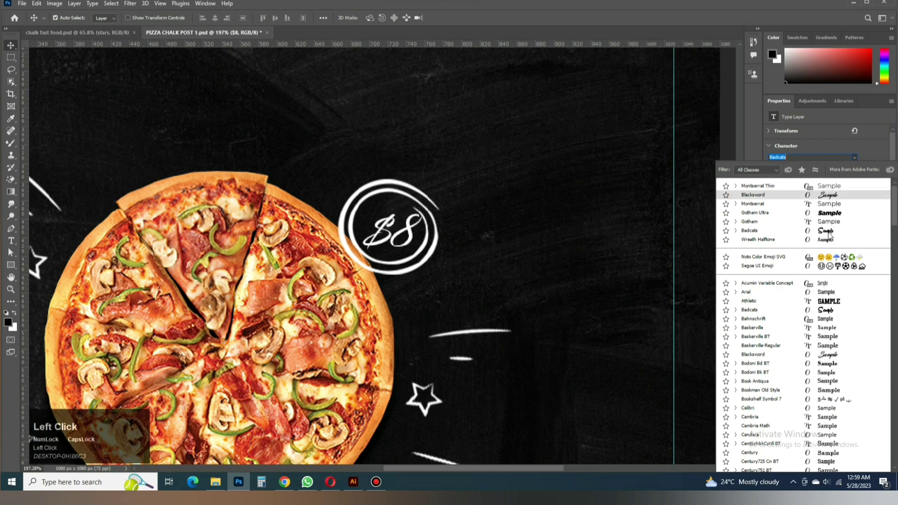
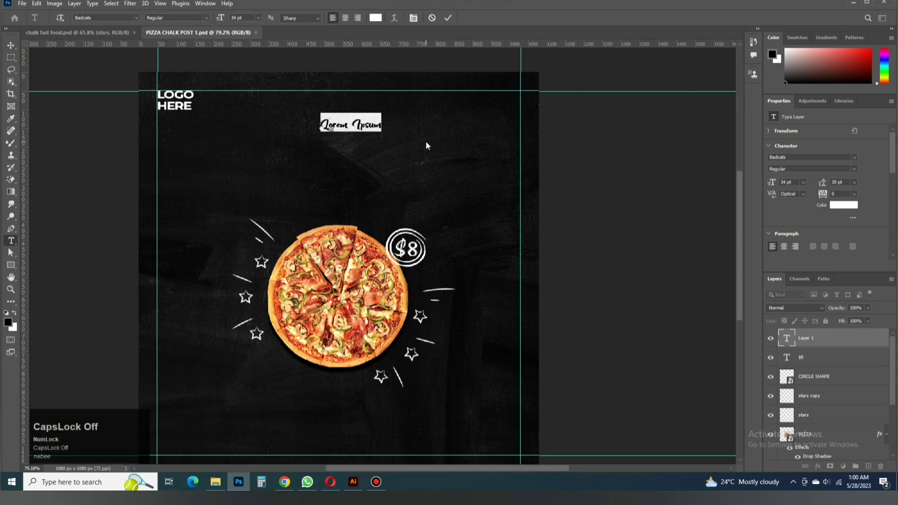
Add a 'Chiken Tikka' title text layer above the pizza.
{"action": "key", "text": "shift+c"}
{"action": "key", "text": "h"}
{"action": "type", "text": "ken"}
{"action": "key", "text": "space"}
{"action": "type", "text": "t"}
{"action": "type", "text": "kka"}
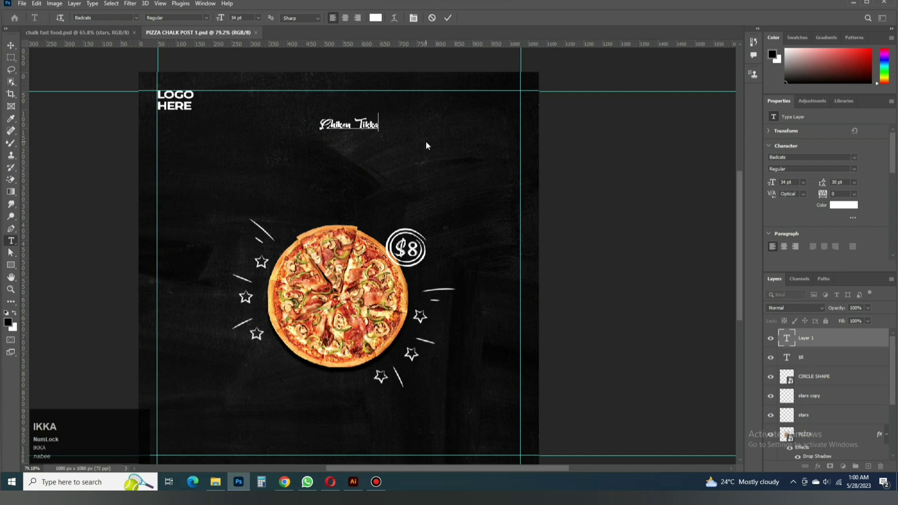
{"action": "left_click", "coordinate": [452, 23]}
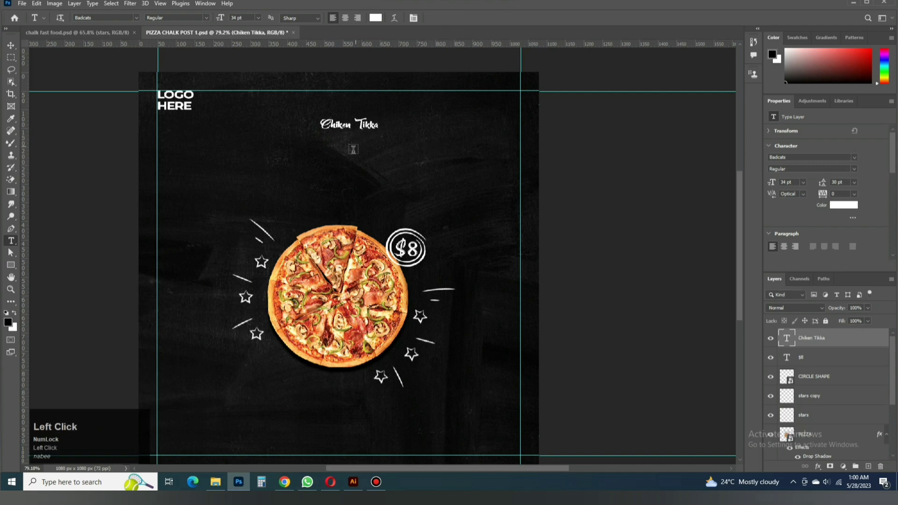
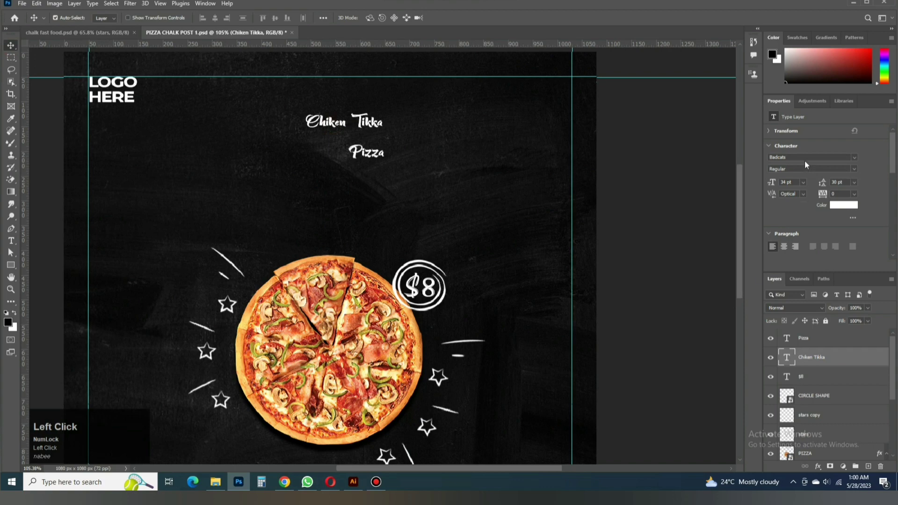
Set the title in the distressed chalk font Intro Rust G.
{"action": "type", "text": "int"}
{"action": "left_click", "coordinate": [810, 184]}
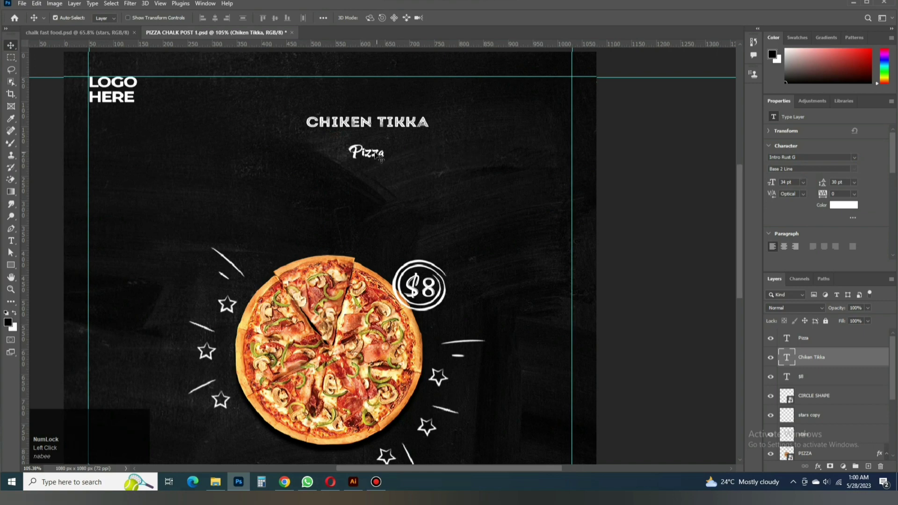
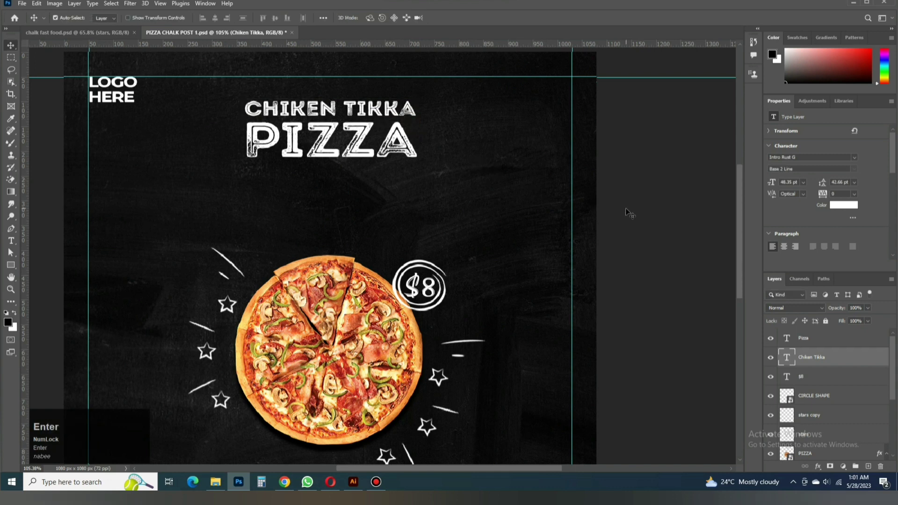
Try the Badcats script font on the title, then revert it to Intro Rust G.
{"action": "left_click", "coordinate": [858, 161]}
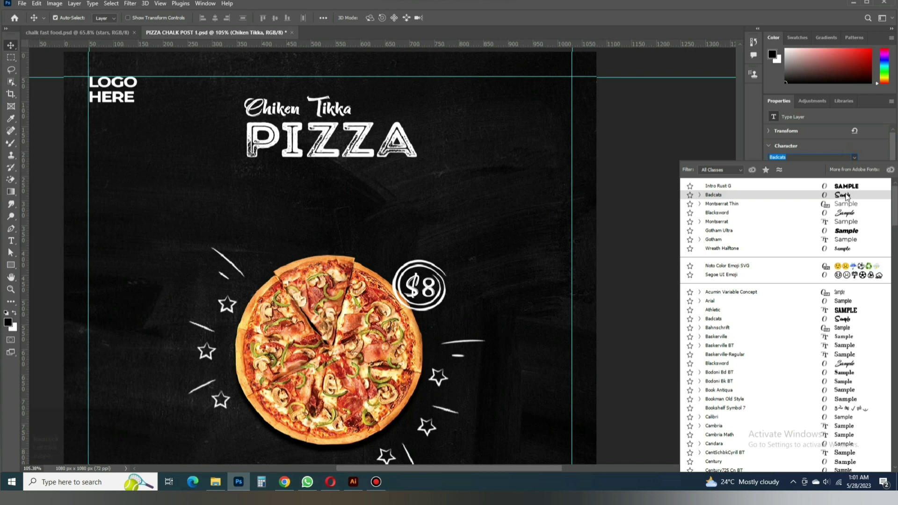
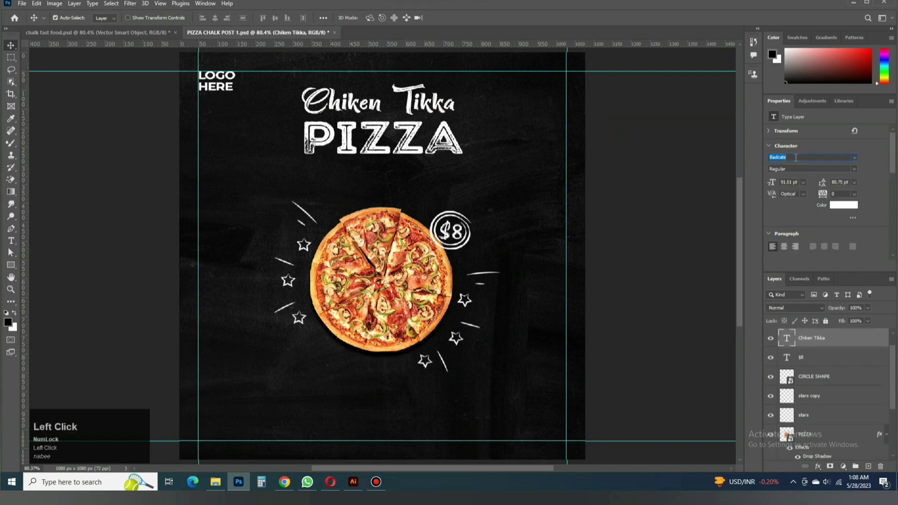
{"action": "key", "text": "Return"}
{"action": "scroll", "scroll_direction": "up", "scroll_amount": 3}
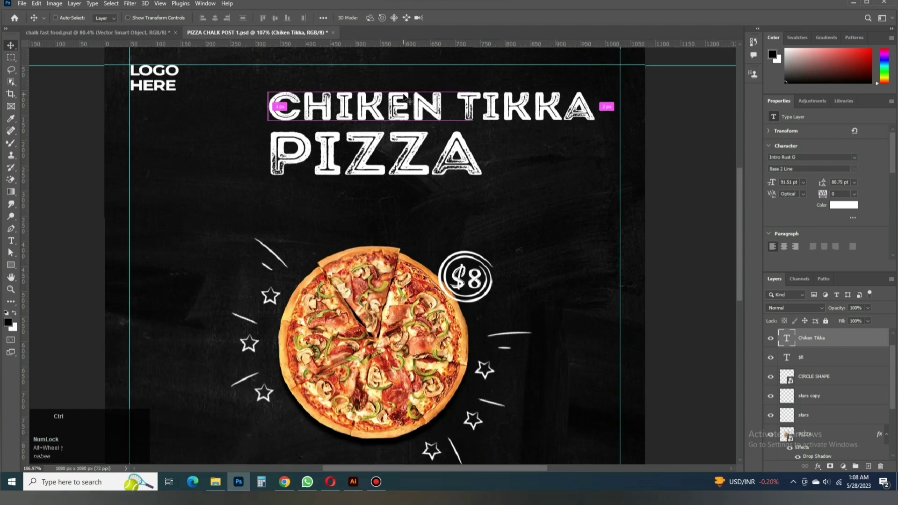
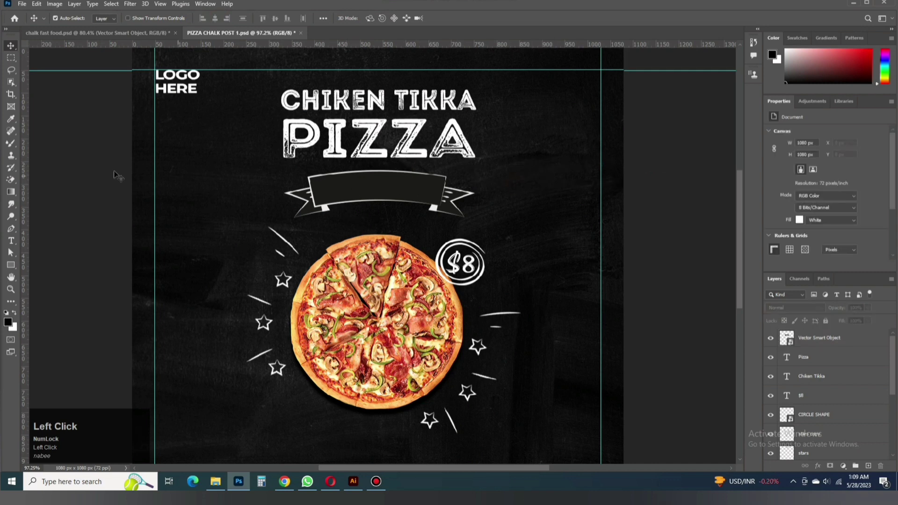
Add a 'Special Offer' text line inside the ribbon banner.
{"action": "left_click", "coordinate": [366, 257]}
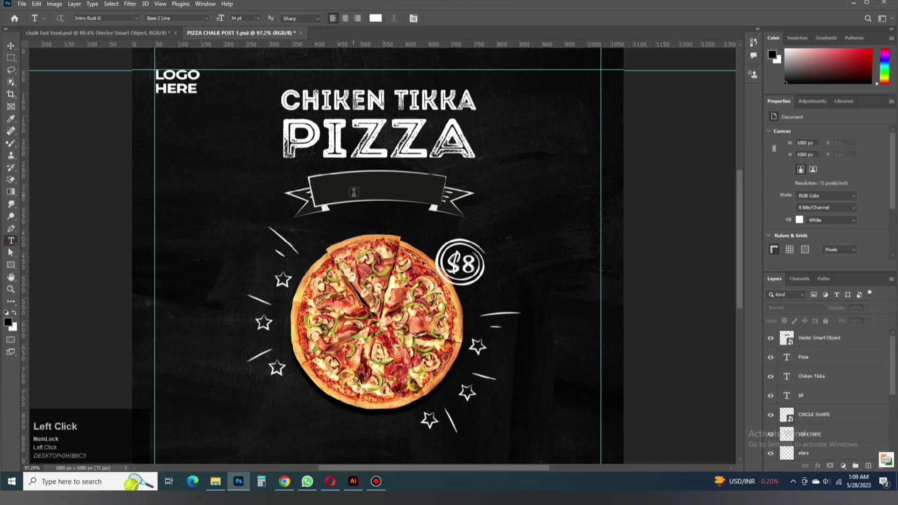
{"action": "type", "text": "pecial"}
{"action": "key", "text": "space"}
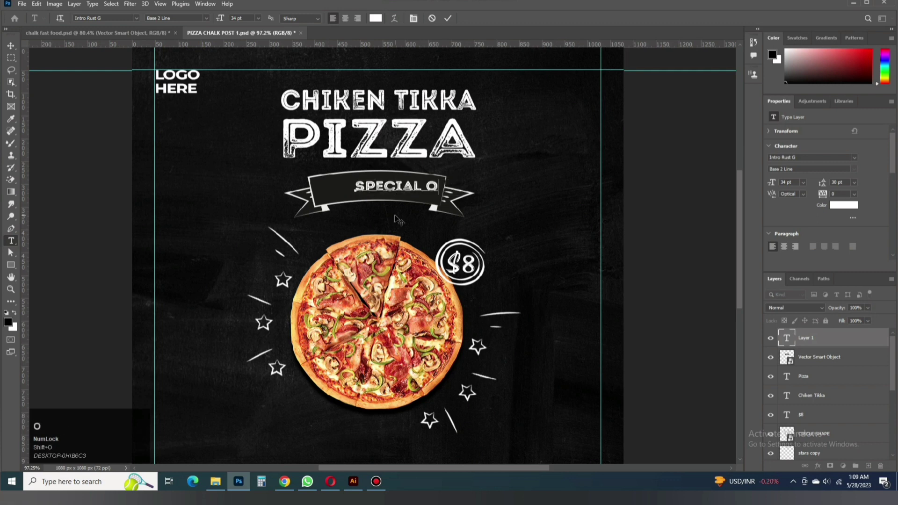
{"action": "type", "text": "ffer"}
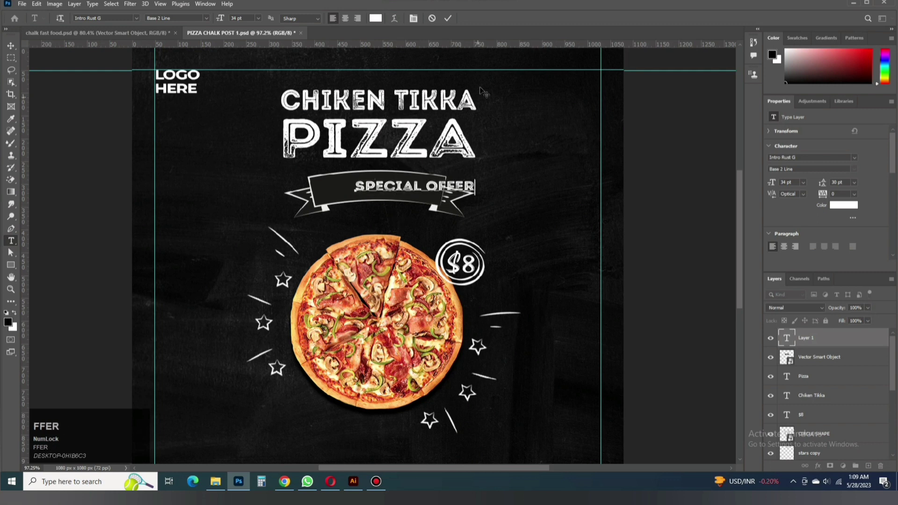
{"action": "left_click", "coordinate": [366, 257]}
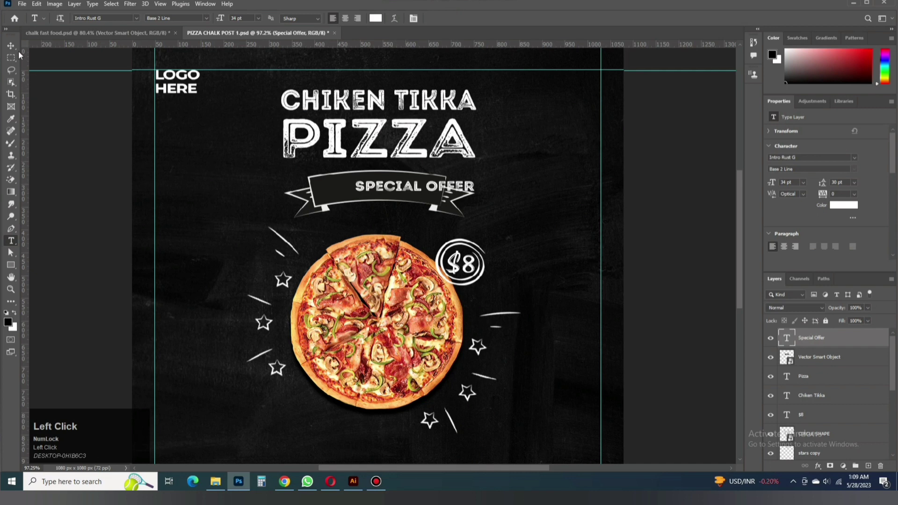
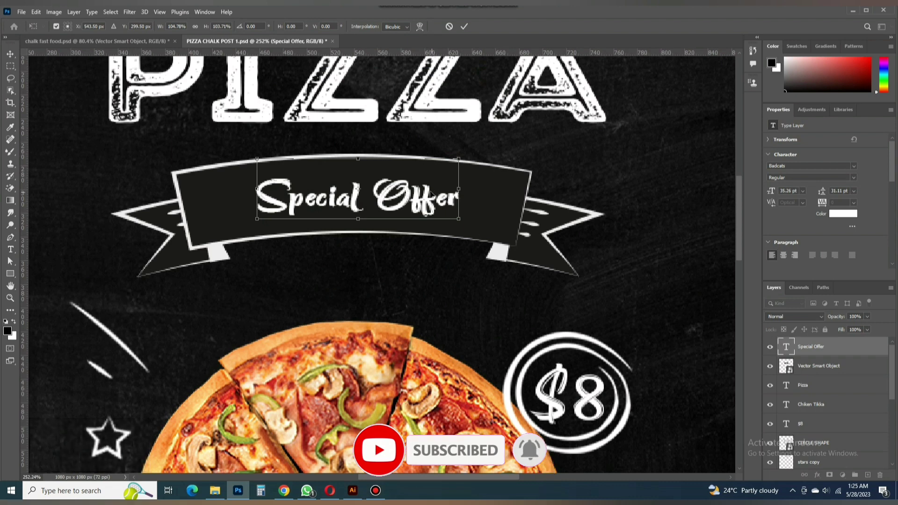
Commit the ribbon text resize and widen the Special Offer letter spacing via Character tracking.
{"action": "key", "text": "Return"}
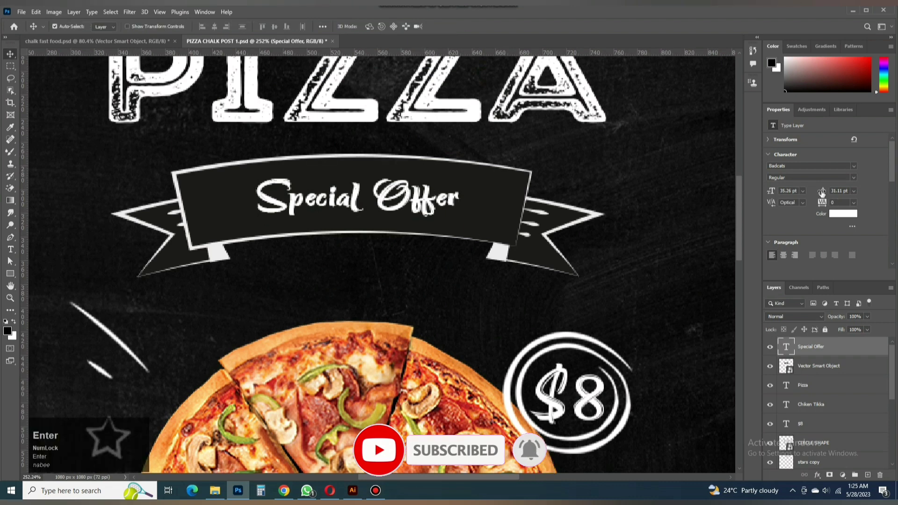
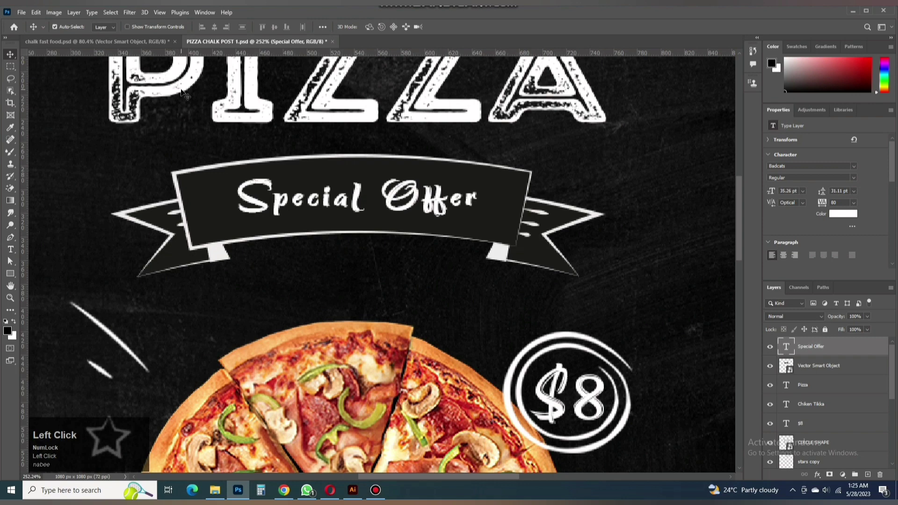
{"action": "left_click_drag", "start_coordinate": [247, 189], "coordinate": [637, 120]}
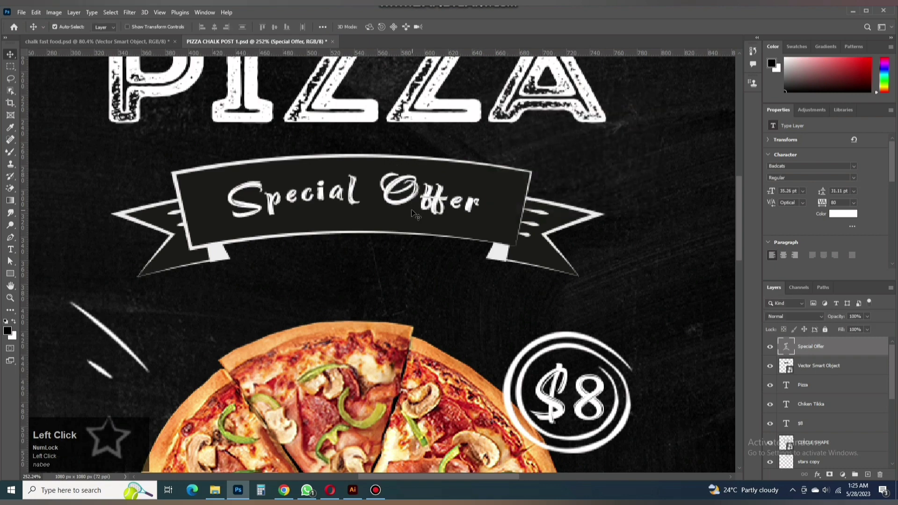
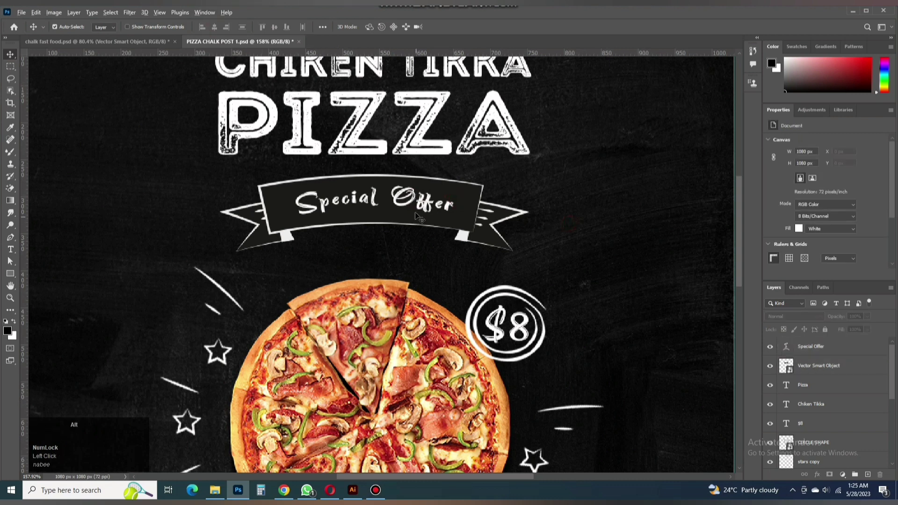
Deselect the Special Offer layer, review the poster and save PIZZA CHALK POST 1.
{"action": "left_click", "coordinate": [421, 206]}
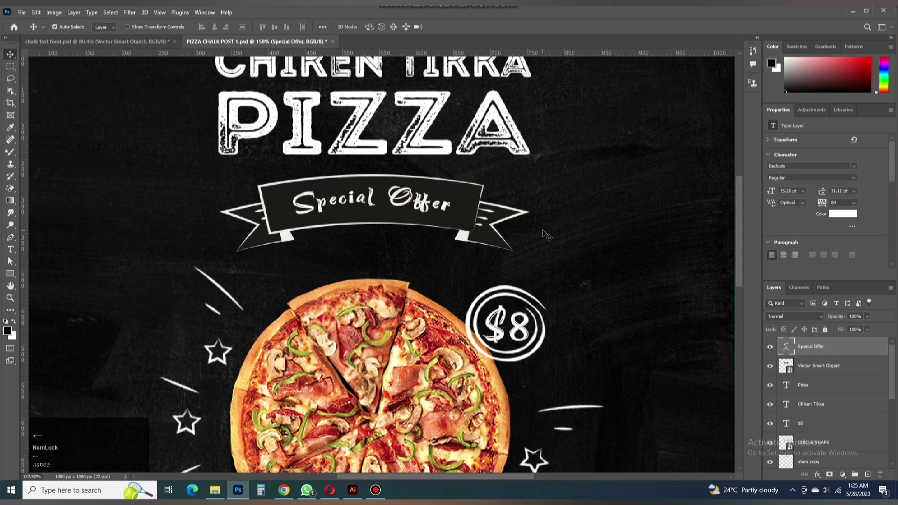
{"action": "left_click", "coordinate": [545, 232]}
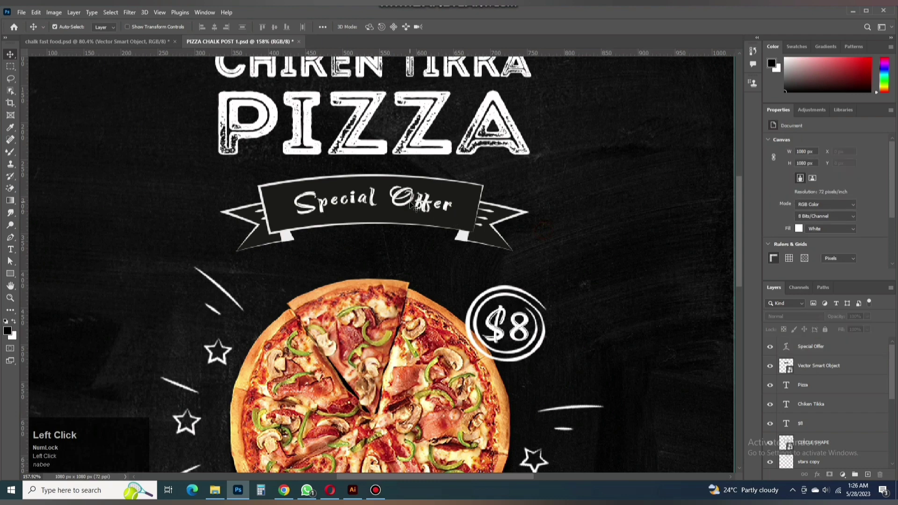
{"action": "key", "text": "Down"}
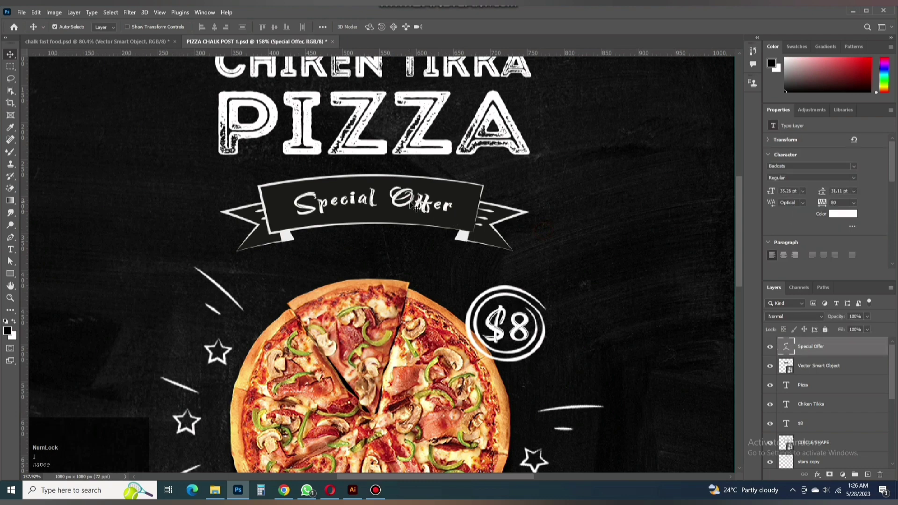
{"action": "scroll", "scroll_direction": "down", "scroll_amount": 3}
{"action": "left_click", "coordinate": [580, 229]}
{"action": "key", "text": "ctrl+s"}
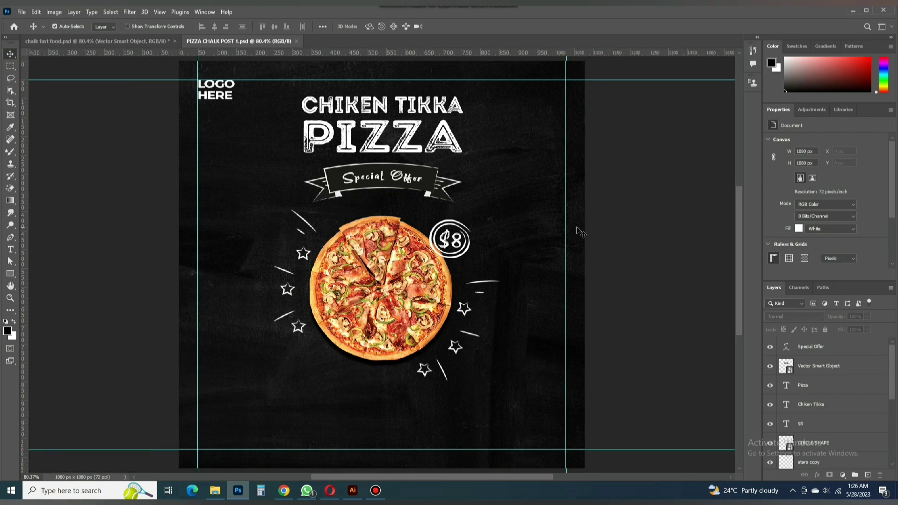
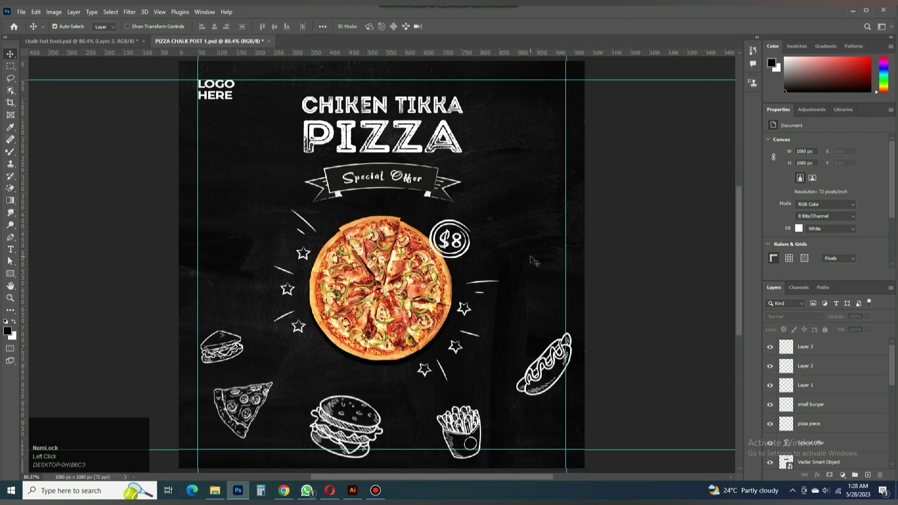
Save the post with the food doodles placed around the pizza and swirls added.
{"action": "scroll", "scroll_direction": "down", "scroll_amount": 3}
{"action": "left_click", "coordinate": [643, 262]}
{"action": "key", "text": "ctrl+s"}
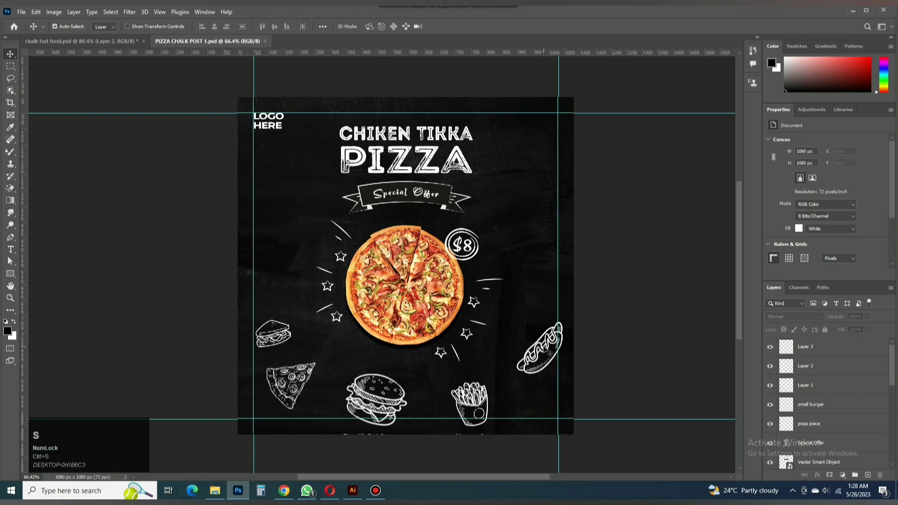
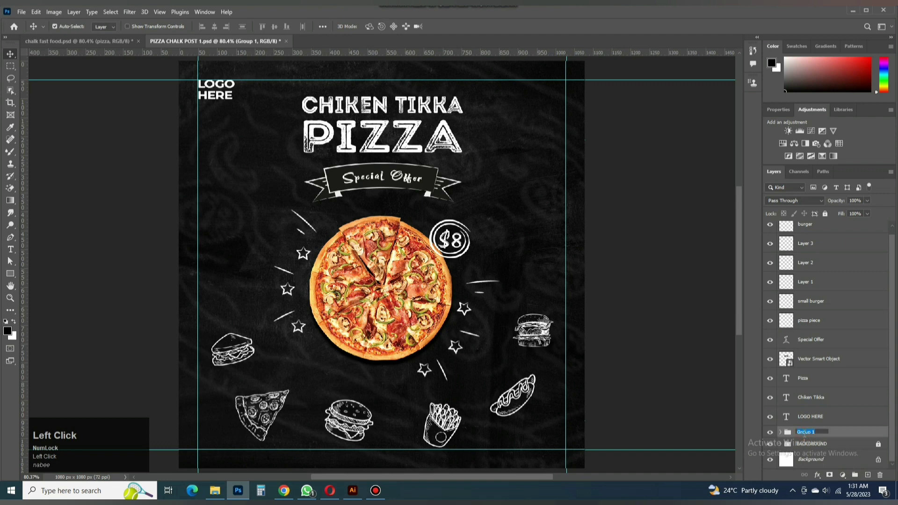
Rename two layer groups to PIZZA and TITLE in capitals.
{"action": "type", "text": "p"}
{"action": "key", "text": "BackSpace"}
{"action": "type", "text": "PapsLock On"}
{"action": "type", "text": "izza"}
{"action": "key", "text": "Return"}
{"action": "left_click", "coordinate": [813, 421]}
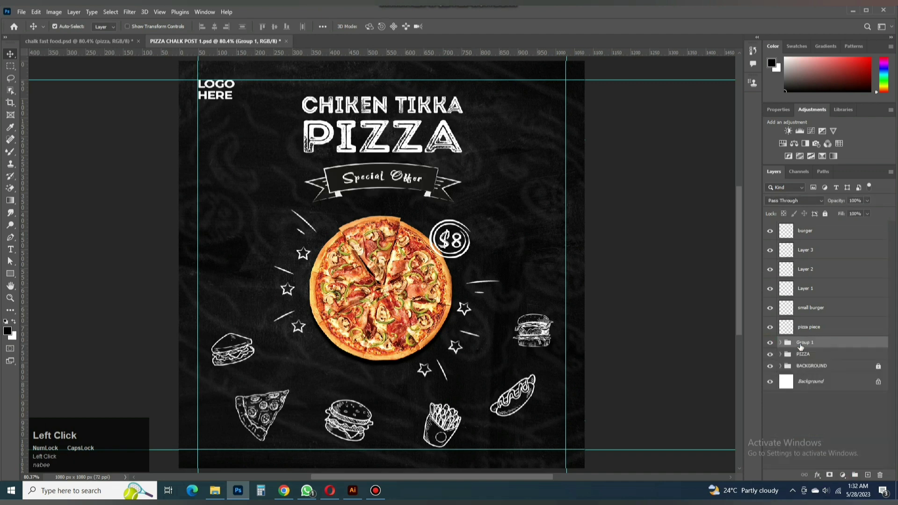
{"action": "type", "text": "titl"}
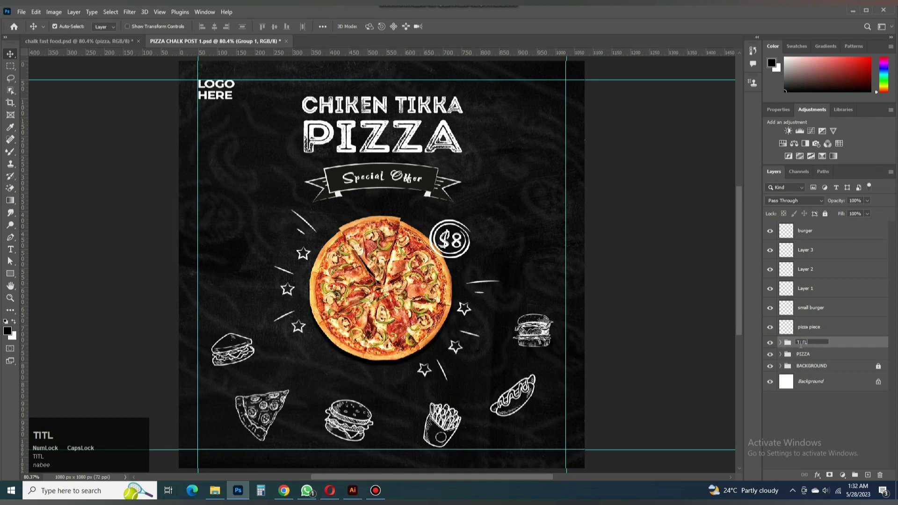
{"action": "key", "text": "e"}
{"action": "key", "text": "Return"}
Group the doodle layers as SHAPES and set the group opacity to 72%.
{"action": "scroll", "scroll_direction": "up", "scroll_amount": 3}
{"action": "left_click", "coordinate": [816, 328]}
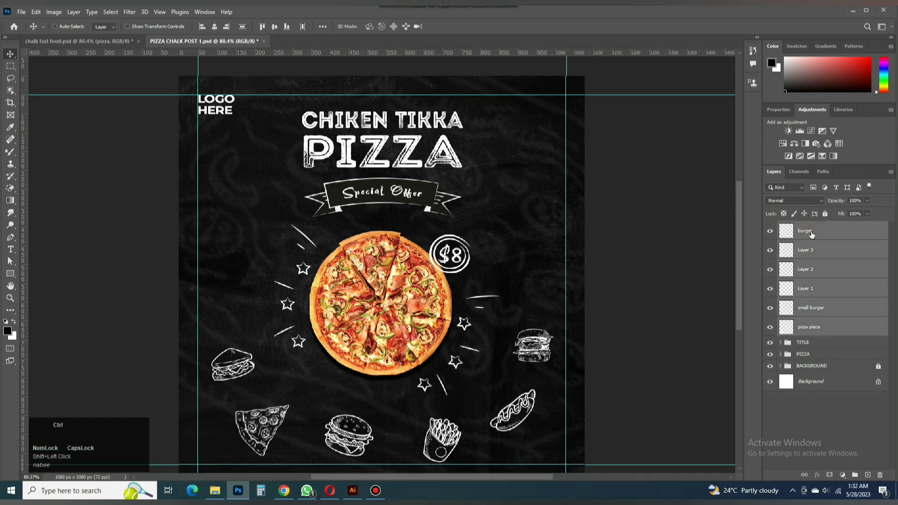
{"action": "key", "text": "ctrl+g"}
{"action": "left_click", "coordinate": [803, 230]}
{"action": "type", "text": "shapes"}
{"action": "key", "text": "Return"}
{"action": "left_click_drag", "start_coordinate": [840, 202], "coordinate": [835, 204]}
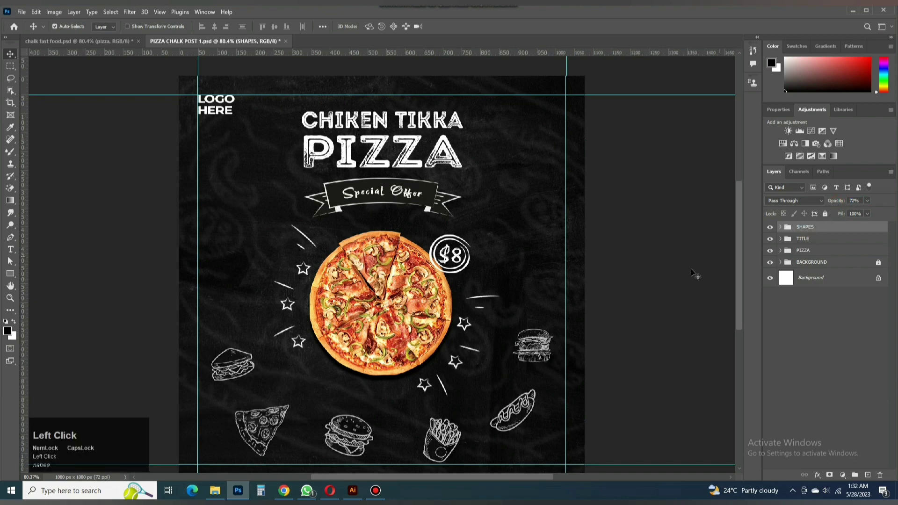
{"action": "scroll", "scroll_direction": "down", "scroll_amount": 3}
{"action": "left_click", "coordinate": [798, 226]}
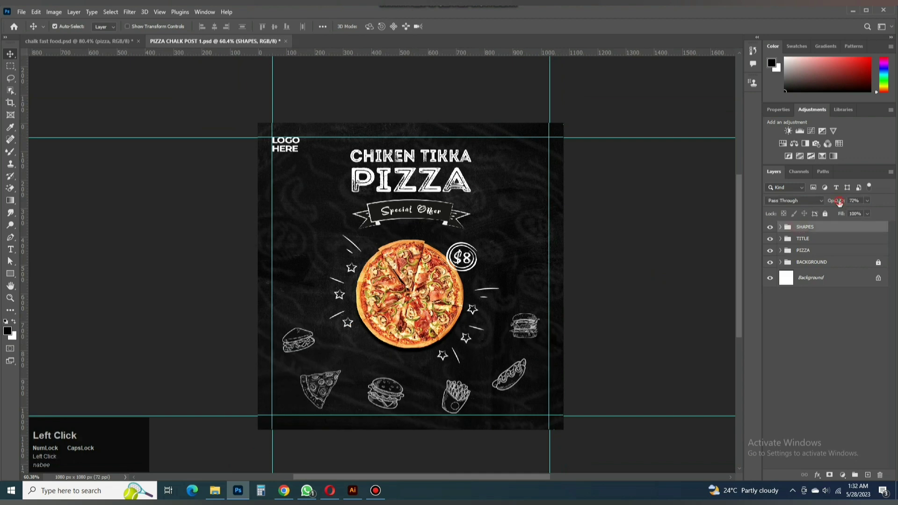
{"action": "scroll", "scroll_direction": "down", "scroll_amount": 3}
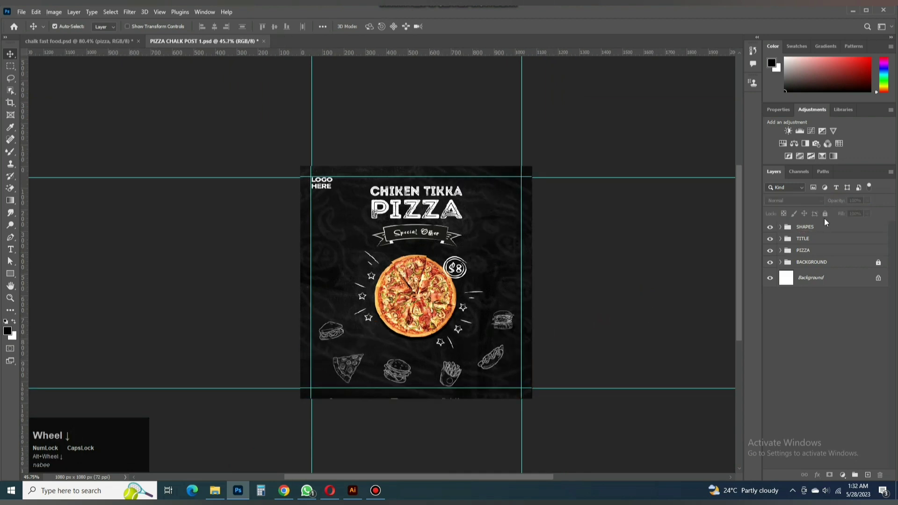